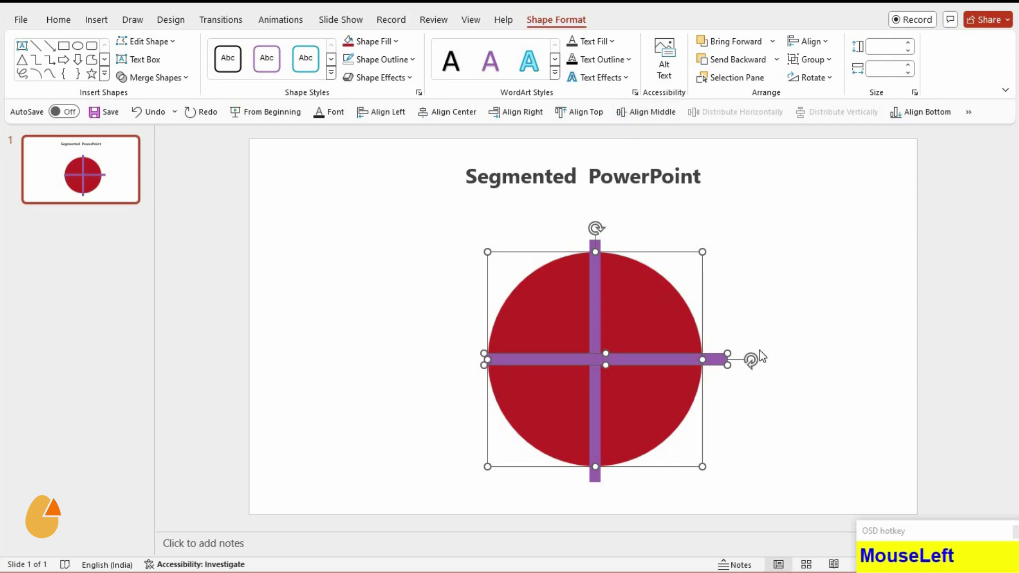
Step: Select the red circle with both purple bars and bring up the Merge Shapes options
{"action": "left_click", "coordinate": [599, 284]}
{"action": "left_click", "coordinate": [639, 364]}
{"action": "left_click", "coordinate": [188, 87]}
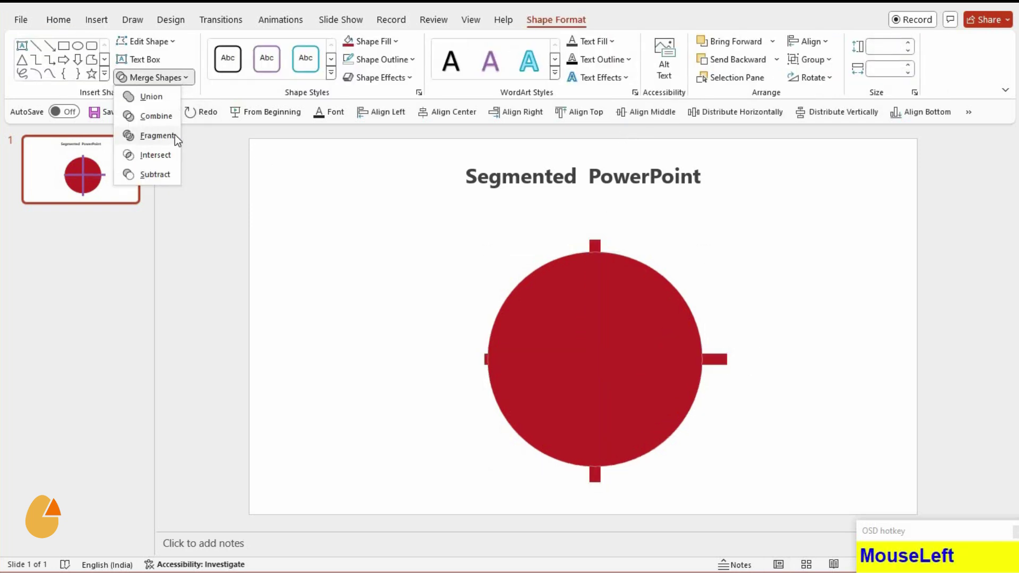
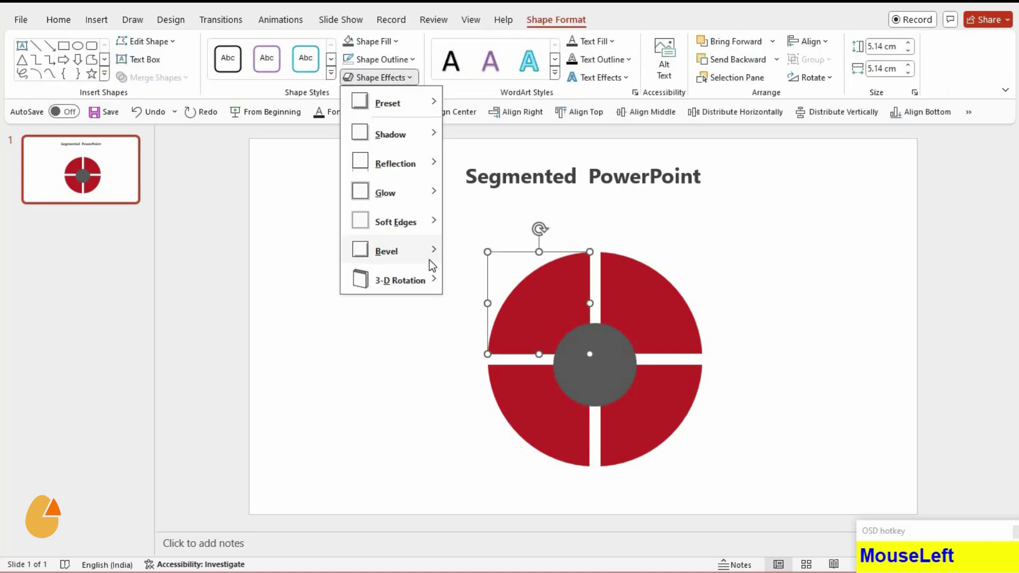
Step: Repeat the bevel and recolour on each quarter so they become purple, green, red and blue
{"action": "key", "text": "F4"}
{"action": "left_click", "coordinate": [658, 403]}
{"action": "key", "text": "F4"}
{"action": "left_click", "coordinate": [550, 432]}
{"action": "key", "text": "F4"}
{"action": "left_click", "coordinate": [615, 354]}
{"action": "key", "text": "F4"}
Step: Group the quarters with the grey centre circle, centre the diagram on the slide and nudge it lower
{"action": "left_click_drag", "start_coordinate": [420, 305], "coordinate": [830, 515]}
{"action": "key", "text": "ctrl+g"}
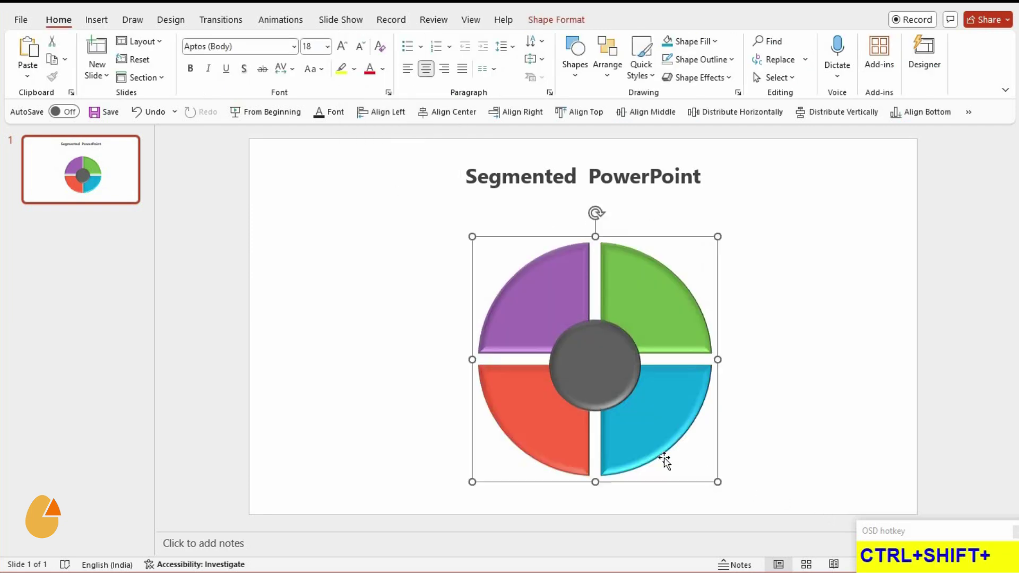
{"action": "left_click", "coordinate": [426, 120]}
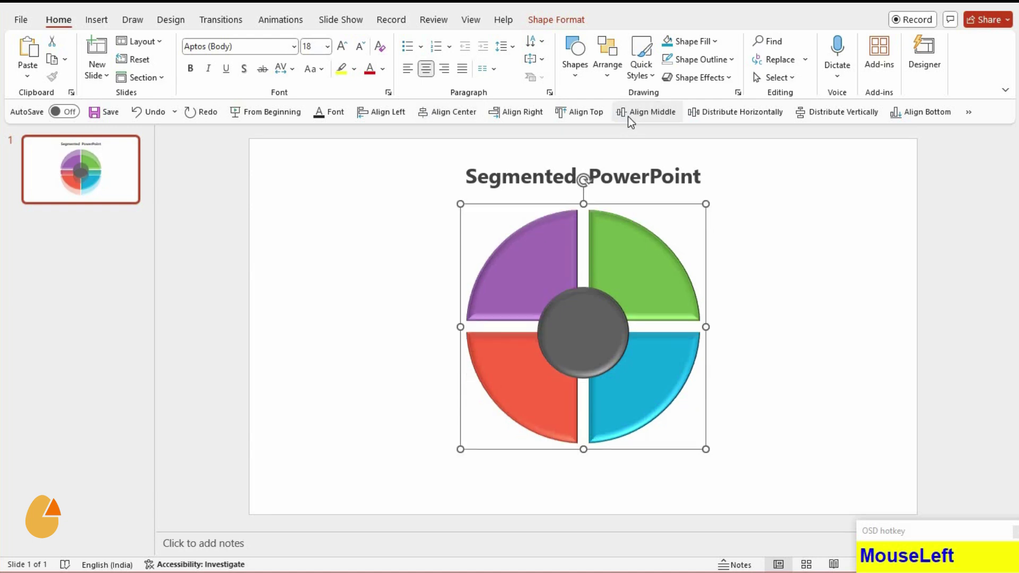
{"action": "key", "text": "Down"}
{"action": "key", "text": "Down"}
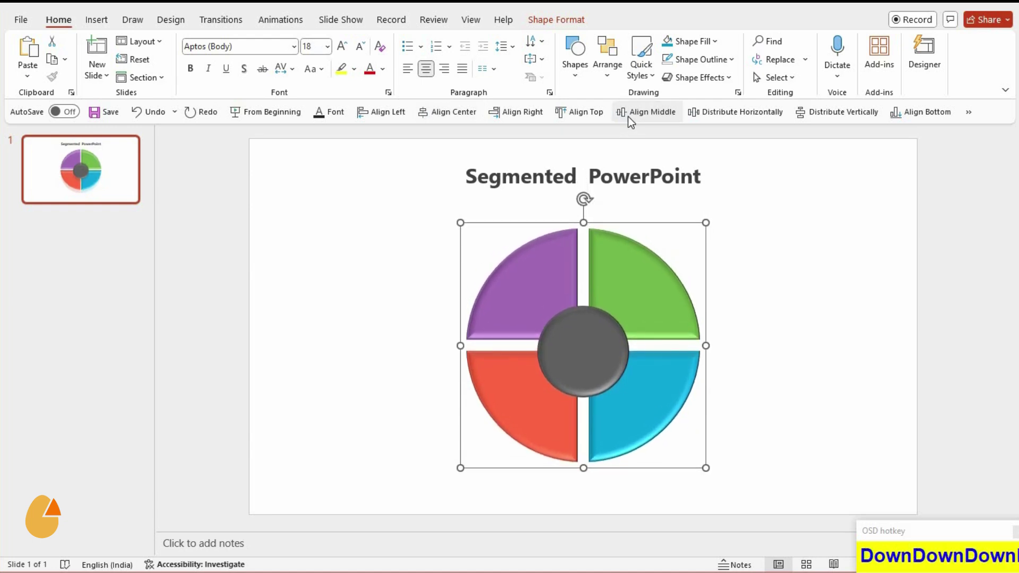
{"action": "left_click", "coordinate": [742, 440]}
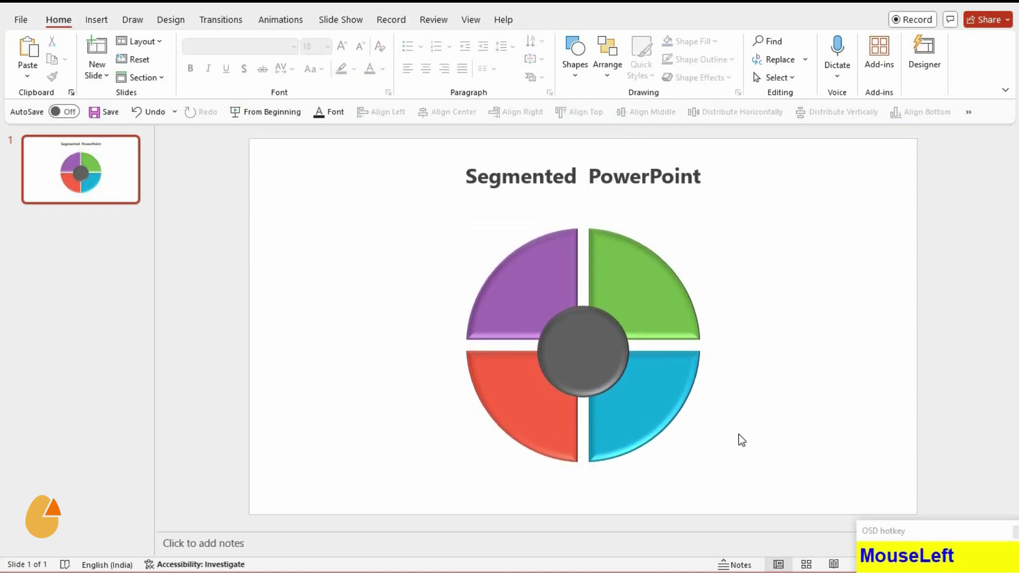
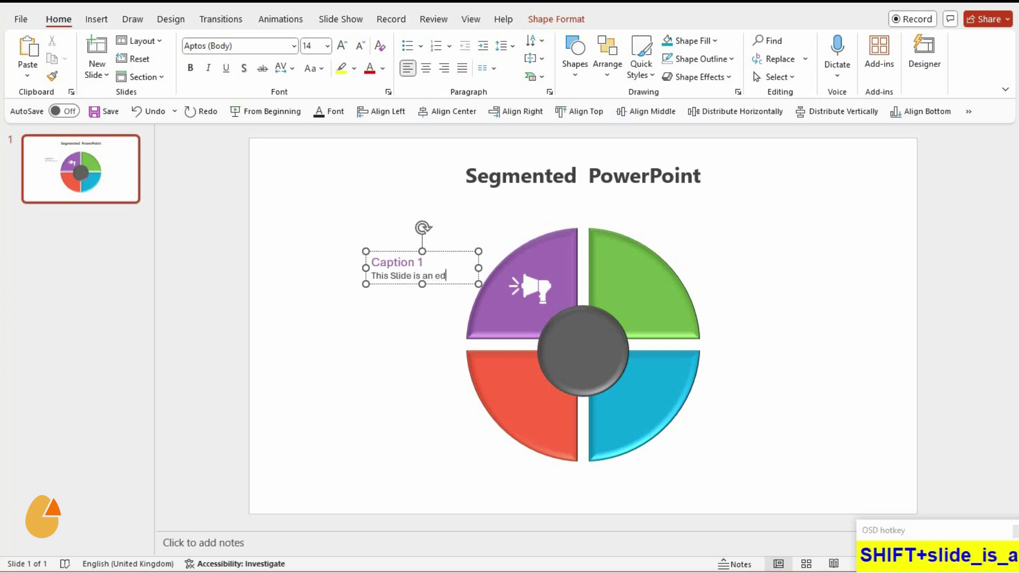
Step: Fill the Caption 1 text box with its description text beside the megaphone icon
{"action": "type", "text": "table_Slie"}
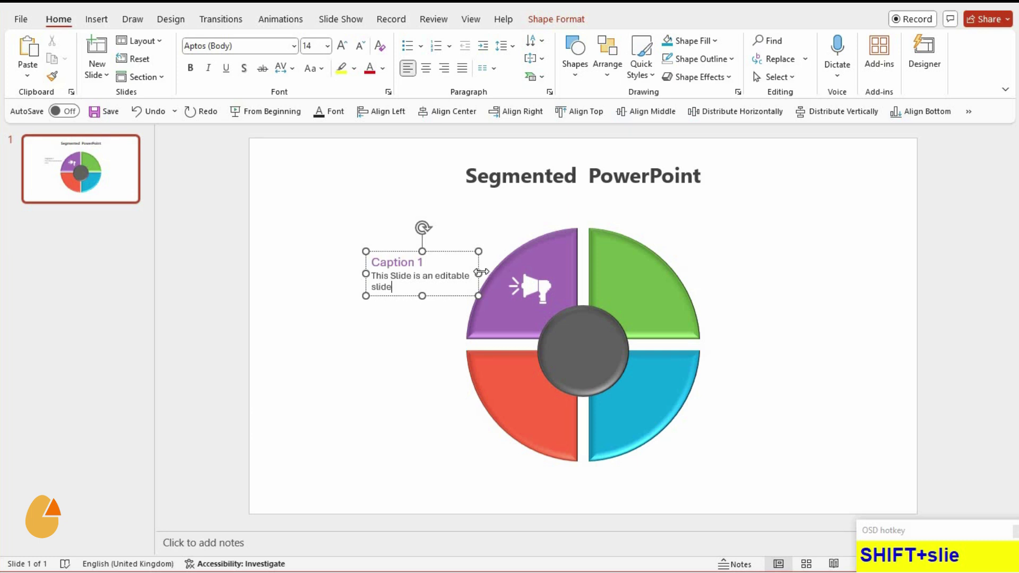
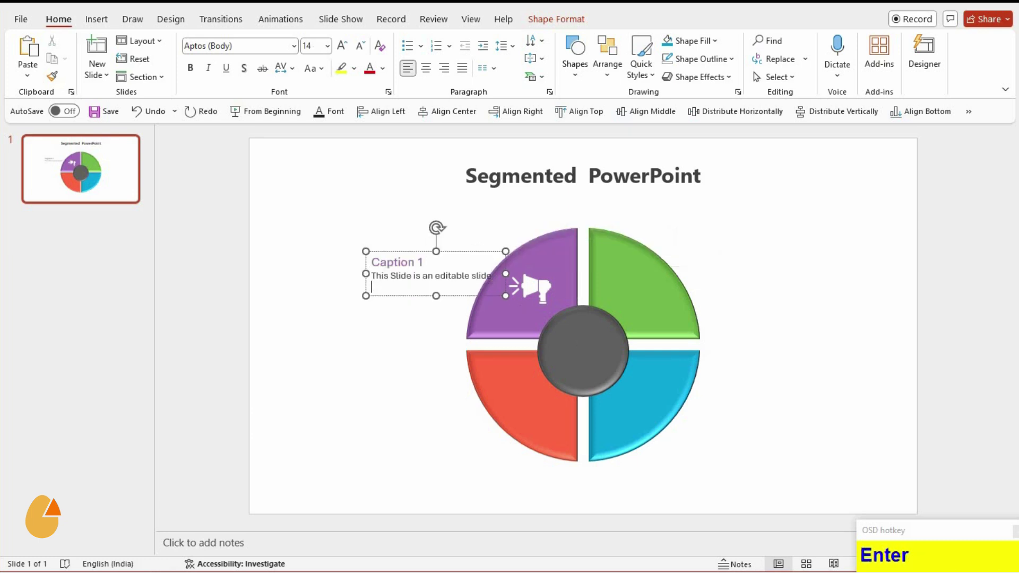
{"action": "type", "text": "With_all_y"}
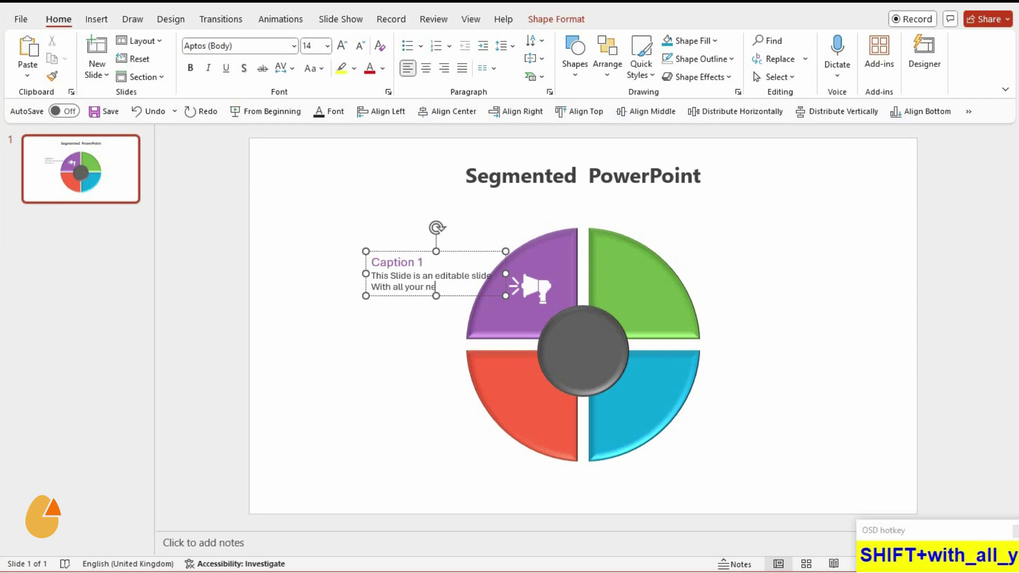
{"action": "key", "text": "BackSpace"}
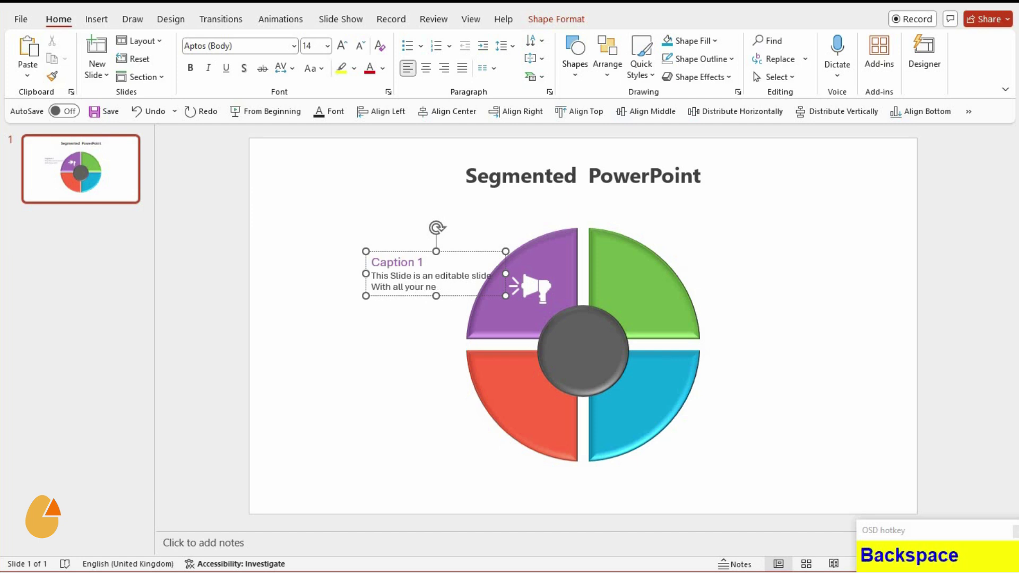
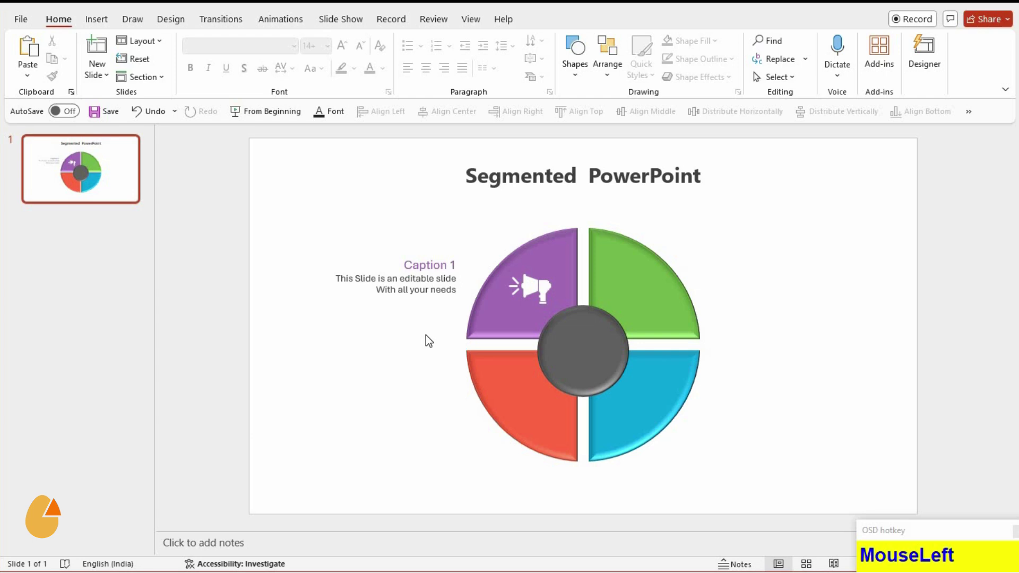
Step: Finish placing the remaining icons and Captions 2–4, then leave the completed diagram deselected
{"action": "key", "text": "Down"}
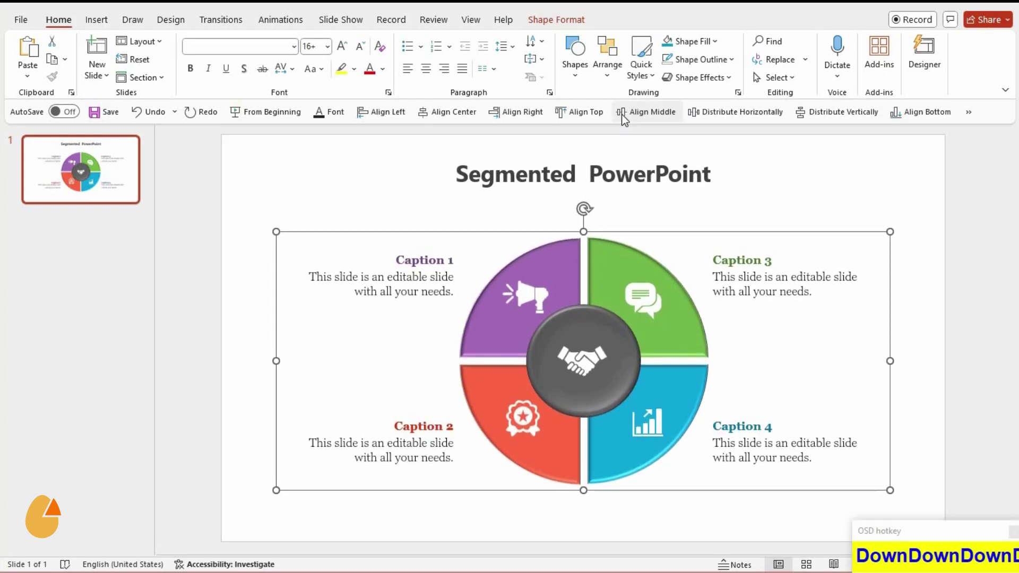
{"action": "left_click", "coordinate": [682, 518]}
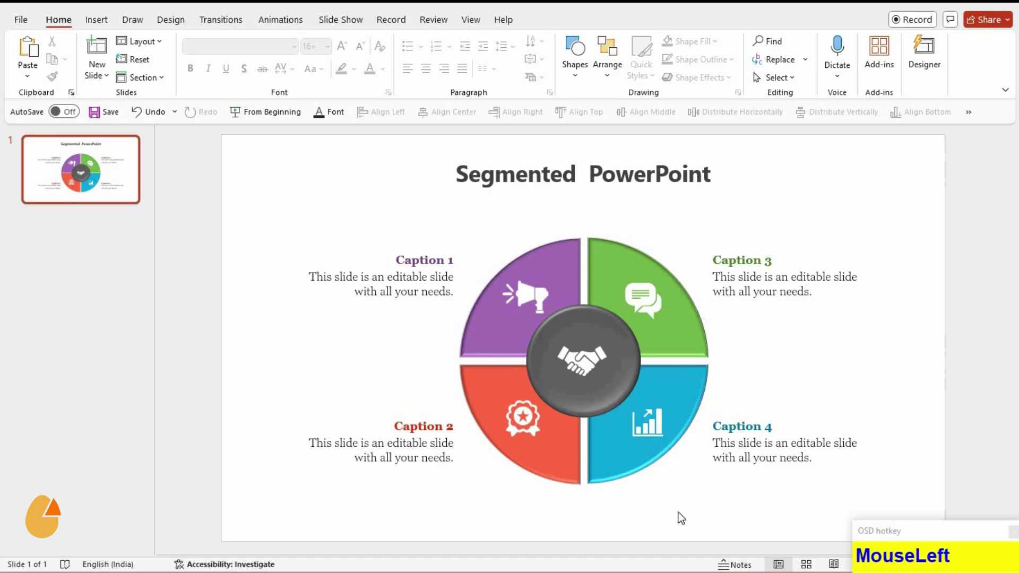
{"action": "key", "text": "Escape"}
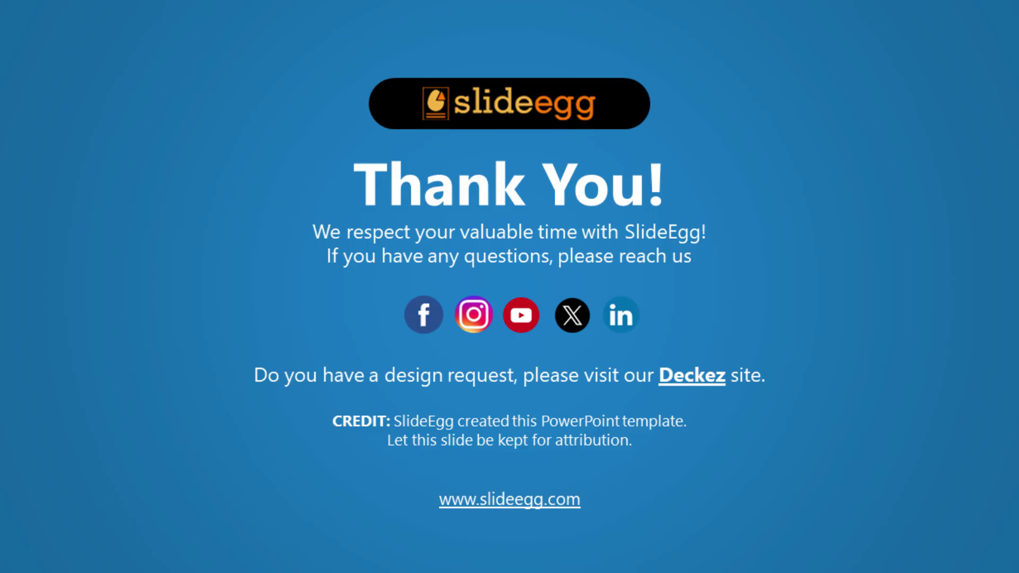